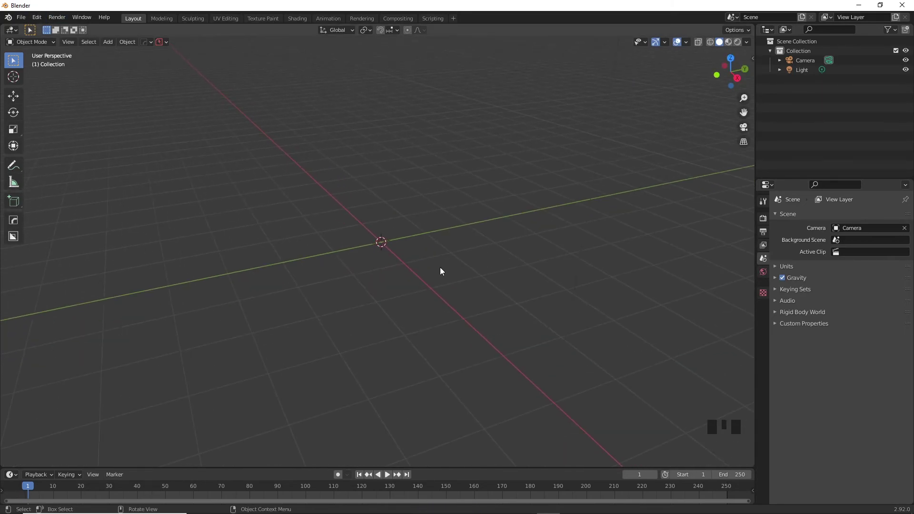
Enable the Import Images as Planes add-on in Preferences > Add-ons and close the window.
{"action": "left_click_drag", "start_coordinate": [37, 15], "coordinate": [178, 296]}
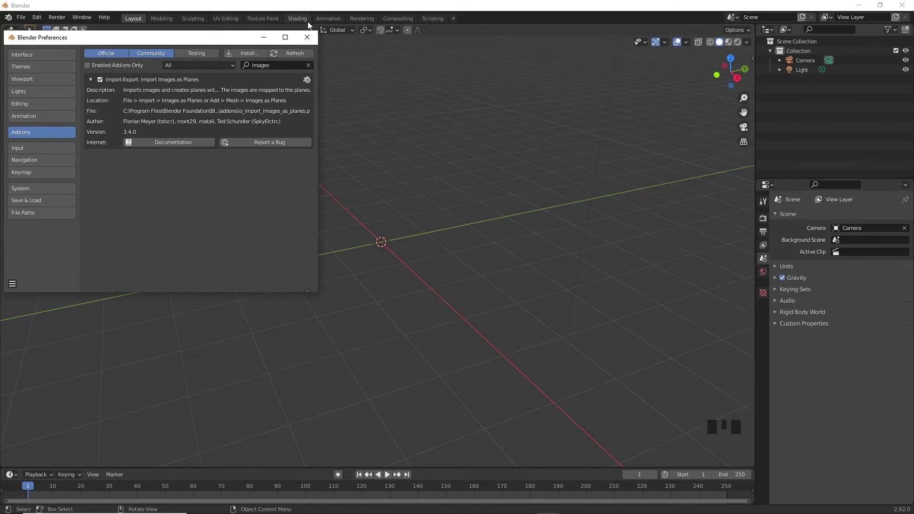
{"action": "scroll", "scroll_direction": "down", "scroll_amount": 3}
{"action": "scroll", "scroll_direction": "up", "scroll_amount": 3}
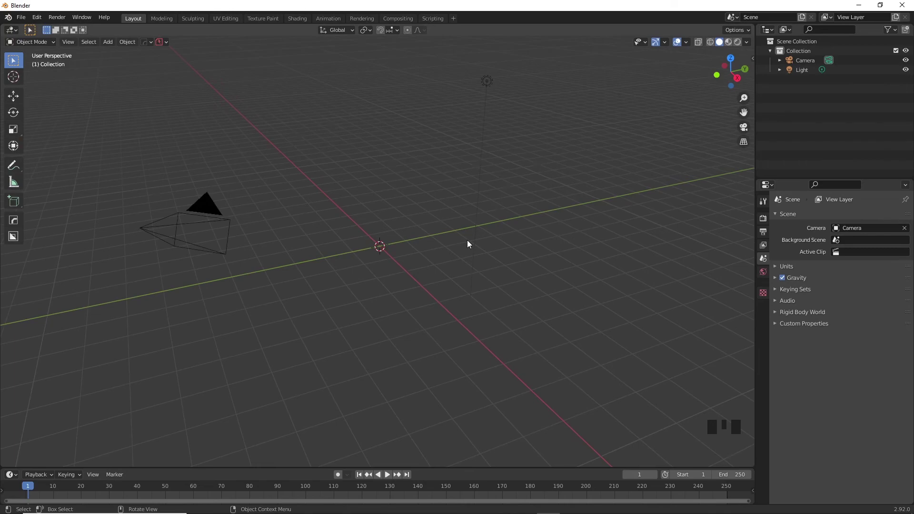
Import the front card image as a plane named Front and show it in Material Preview shading.
{"action": "key", "text": "shift+a"}
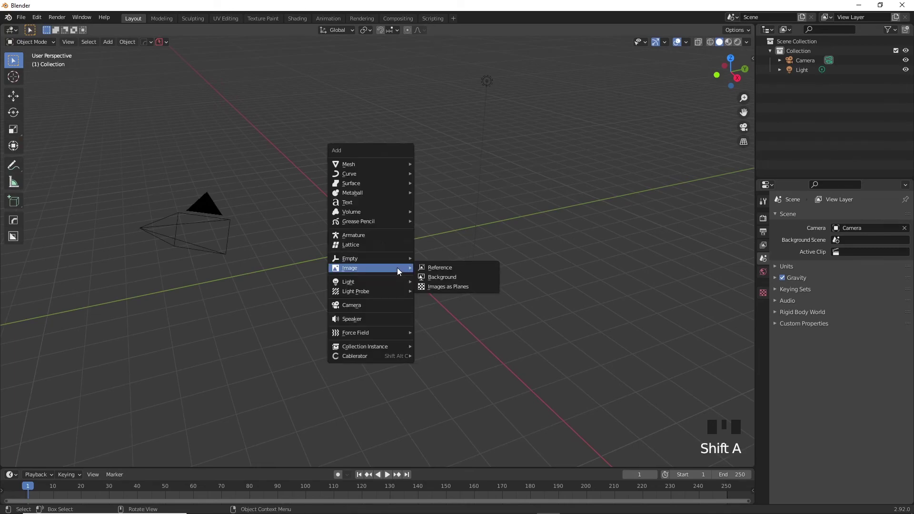
{"action": "key", "text": "shift+a"}
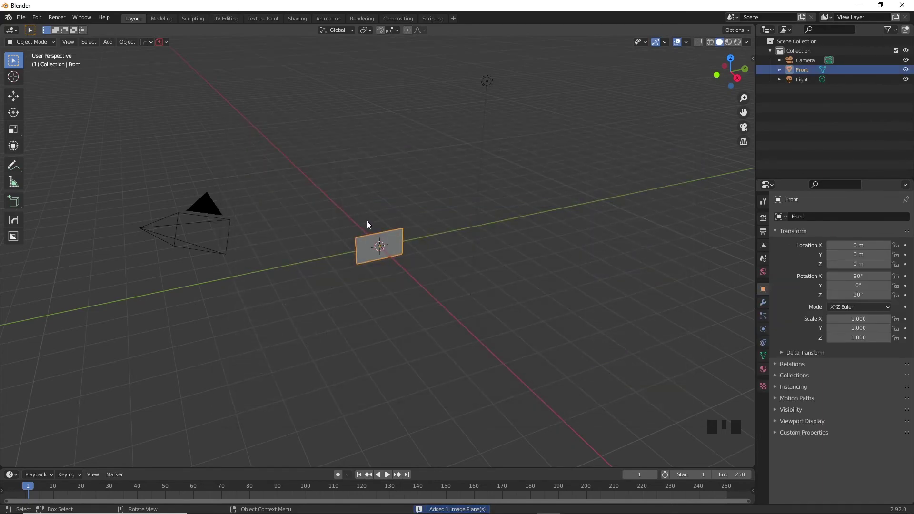
{"action": "scroll", "scroll_direction": "up", "scroll_amount": 3}
{"action": "key", "text": "z"}
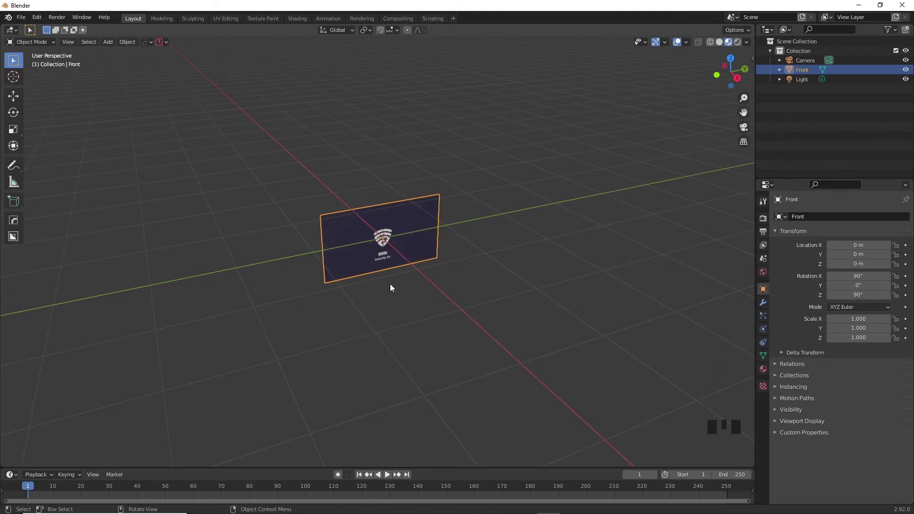
Rotate the Front plane 90° on Y to lie flat, then adjust it on Z and X so the logo reads correctly.
{"action": "key", "text": "r"}
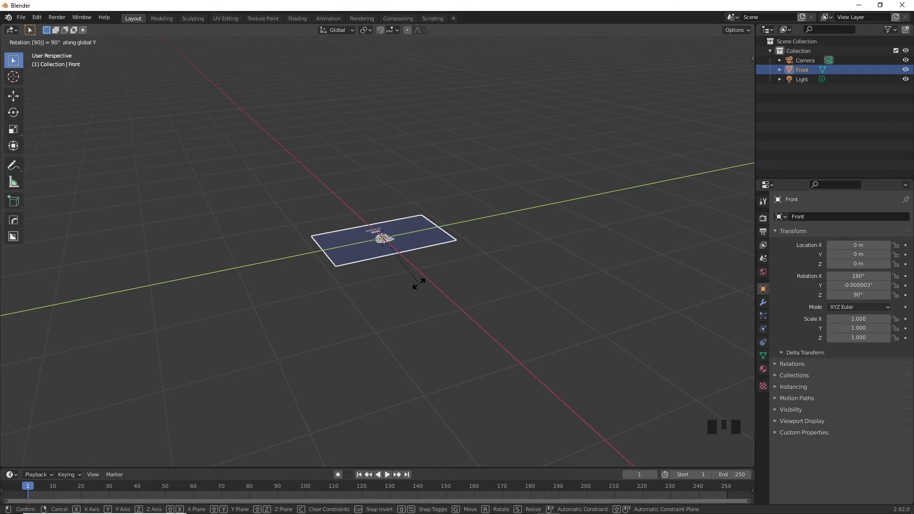
{"action": "key", "text": "r"}
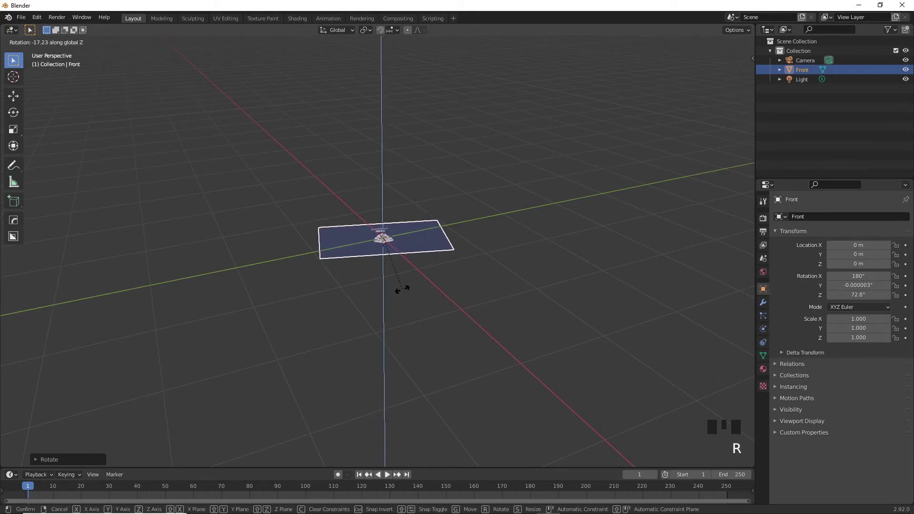
{"action": "scroll", "scroll_direction": "up", "scroll_amount": 3}
{"action": "left_click_drag", "start_coordinate": [473, 264], "coordinate": [512, 286]}
{"action": "key", "text": "r"}
{"action": "scroll", "scroll_direction": "down", "scroll_amount": 3}
{"action": "key", "text": "r"}
{"action": "key", "text": "r"}
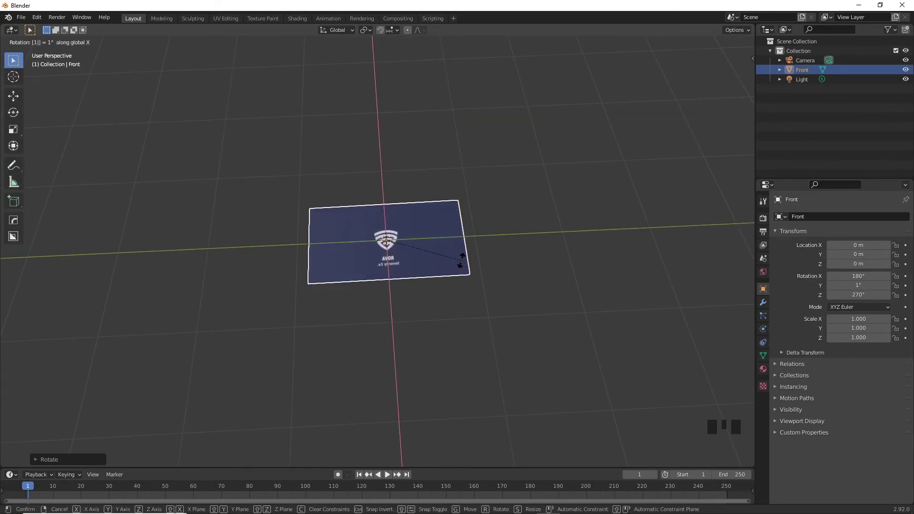
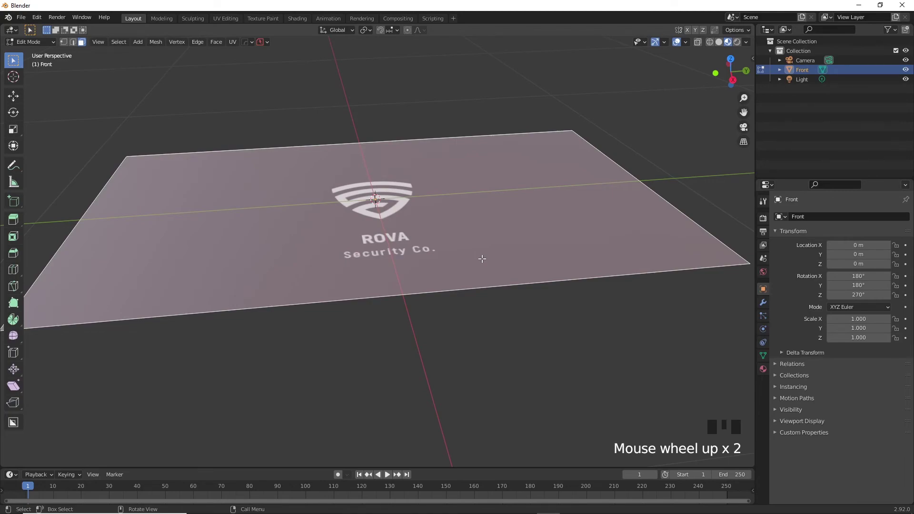
Extrude the card face about 0.01 m to give it thickness and return to Object Mode.
{"action": "key", "text": "e"}
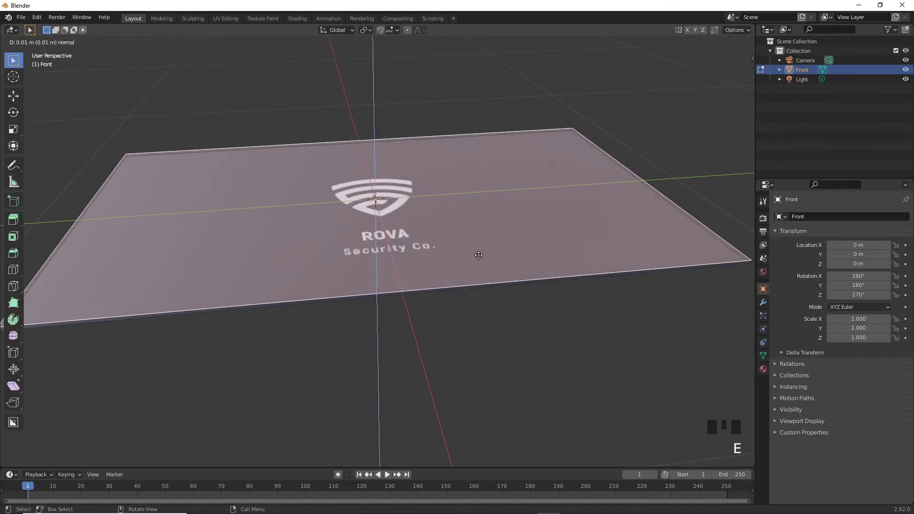
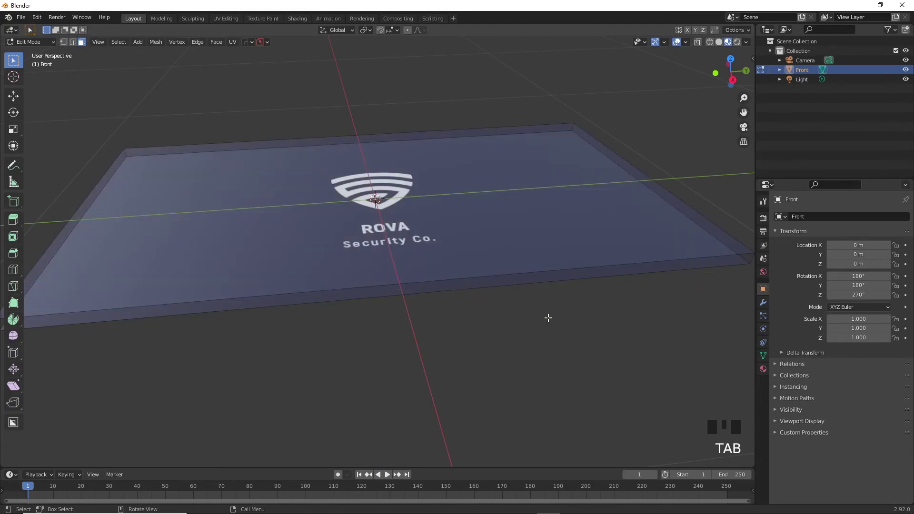
{"action": "key", "text": "Tab"}
Inspect the card's thin edge from the side and show its Material Properties.
{"action": "left_click", "coordinate": [512, 318]}
{"action": "left_click_drag", "start_coordinate": [506, 318], "coordinate": [440, 195]}
{"action": "left_click", "coordinate": [440, 195]}
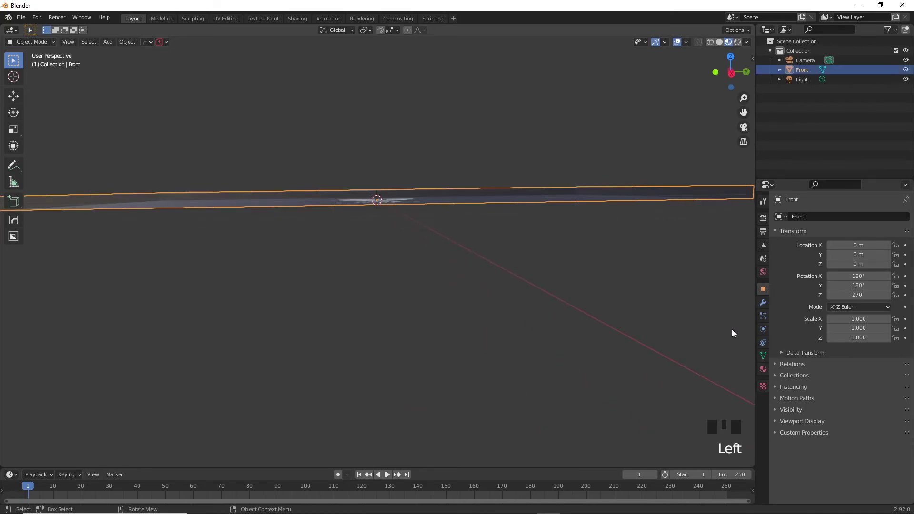
{"action": "left_click", "coordinate": [766, 370]}
{"action": "scroll", "scroll_direction": "down", "scroll_amount": 3}
{"action": "left_click", "coordinate": [777, 490]}
{"action": "left_click", "coordinate": [776, 271]}
{"action": "scroll", "scroll_direction": "up", "scroll_amount": 3}
{"action": "scroll", "scroll_direction": "down", "scroll_amount": 3}
Orbit back above the card to confirm the ROVA logo slab and enter Edit Mode.
{"action": "left_click_drag", "start_coordinate": [856, 352], "coordinate": [672, 326]}
{"action": "left_click", "coordinate": [536, 299]}
{"action": "left_click_drag", "start_coordinate": [350, 232], "coordinate": [356, 277]}
{"action": "scroll", "scroll_direction": "down", "scroll_amount": 3}
{"action": "scroll", "scroll_direction": "up", "scroll_amount": 3}
{"action": "left_click_drag", "start_coordinate": [414, 319], "coordinate": [414, 234]}
{"action": "left_click_drag", "start_coordinate": [414, 234], "coordinate": [431, 273]}
{"action": "scroll", "scroll_direction": "up", "scroll_amount": 3}
{"action": "middle_click", "coordinate": [437, 308]}
{"action": "scroll", "scroll_direction": "down", "scroll_amount": 3}
{"action": "key", "text": "Tab"}
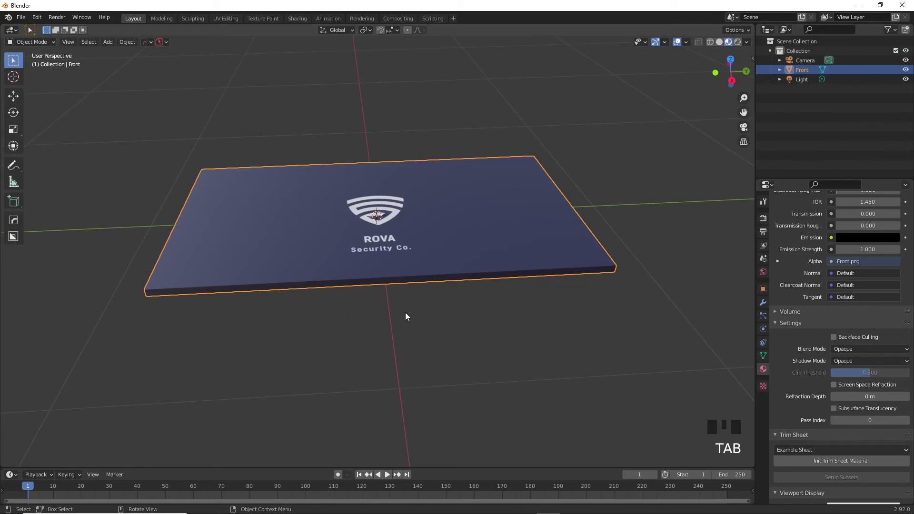
Add a second material slot with the back image texture for the card's underside.
{"action": "scroll", "scroll_direction": "up", "scroll_amount": 3}
{"action": "scroll", "scroll_direction": "up", "scroll_amount": 3}
{"action": "left_click_drag", "start_coordinate": [905, 218], "coordinate": [816, 287]}
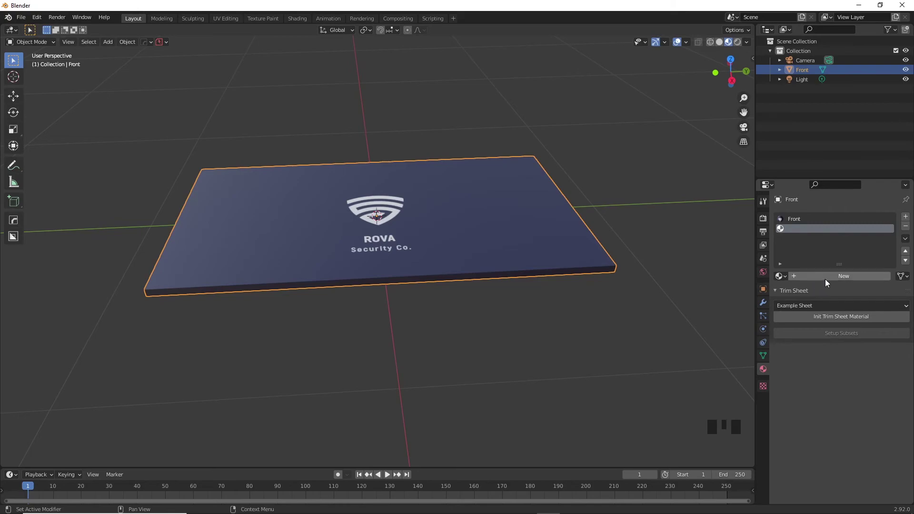
{"action": "left_click_drag", "start_coordinate": [829, 280], "coordinate": [402, 269]}
{"action": "key", "text": "Tab"}
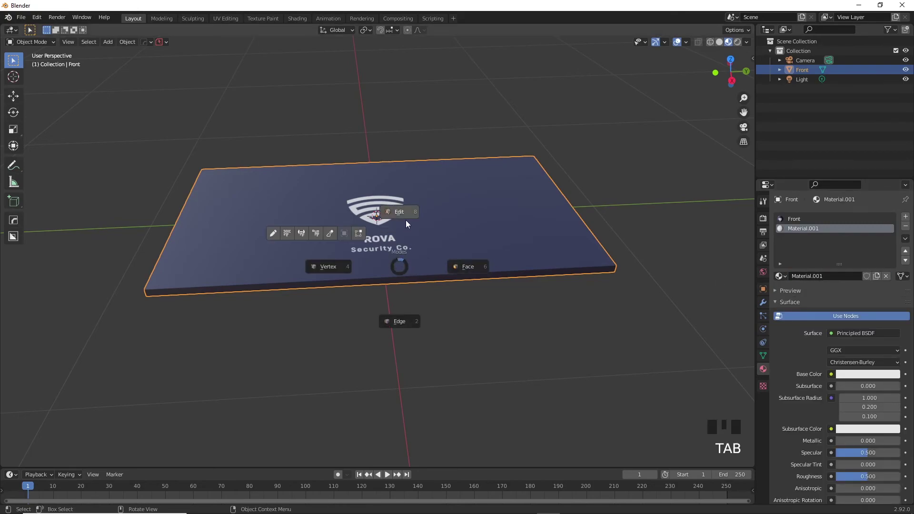
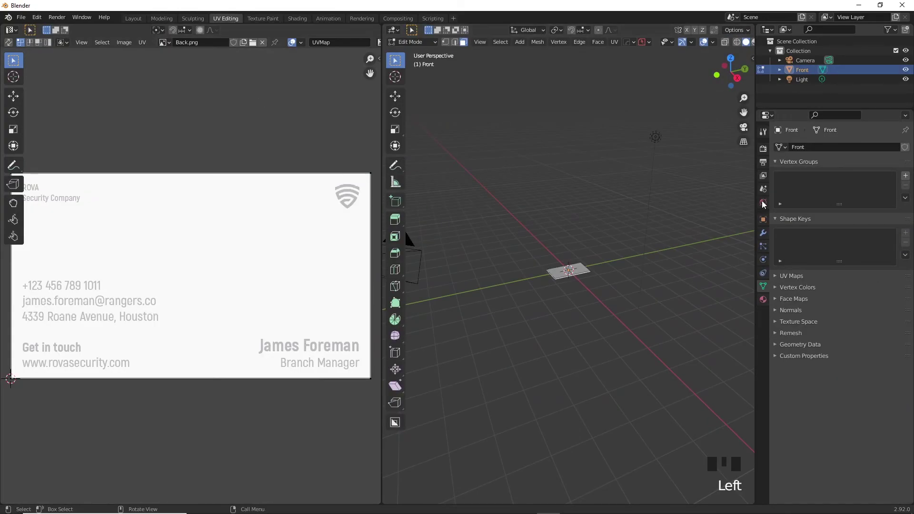
Assign the Front material to the top face and scale its UVs on X to fit Front.png.
{"action": "left_click", "coordinate": [801, 154]}
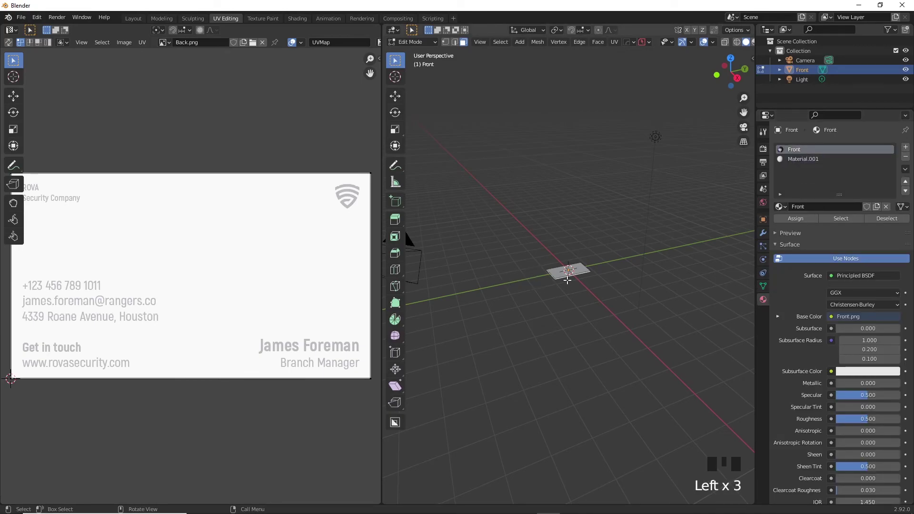
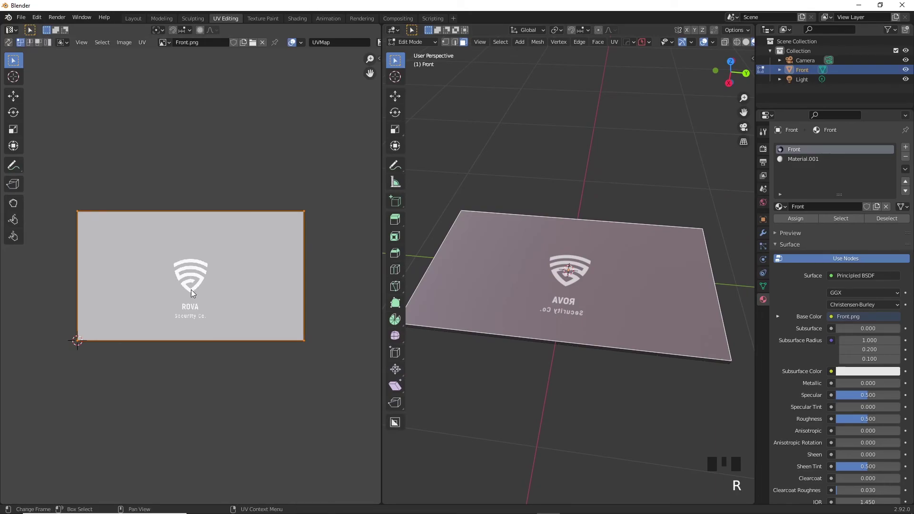
{"action": "key", "text": "s"}
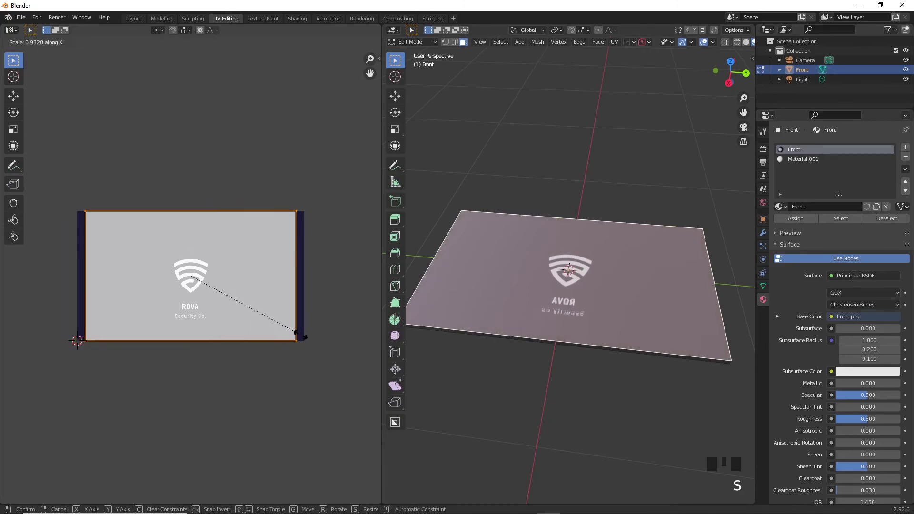
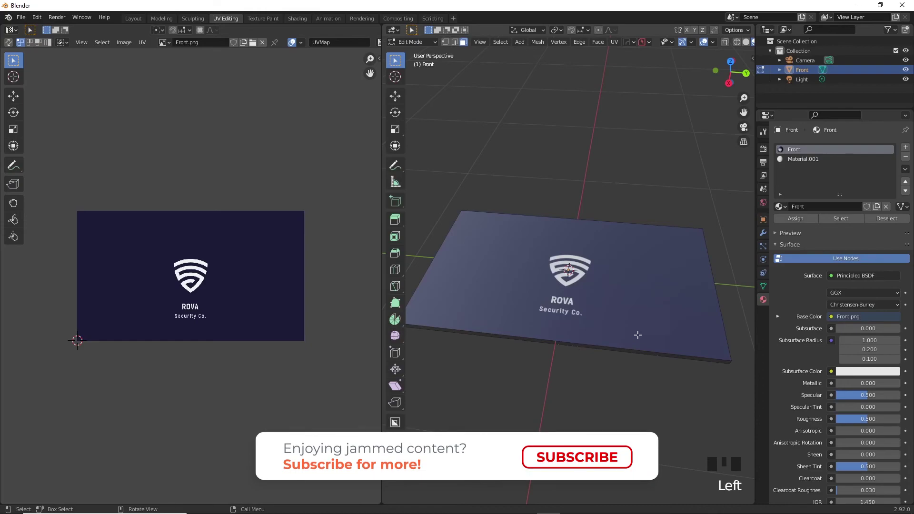
{"action": "left_click", "coordinate": [142, 23]}
Rotate the card on the X axis so the navy front faces up and confirm.
{"action": "scroll", "scroll_direction": "down", "scroll_amount": 3}
{"action": "key", "text": "r"}
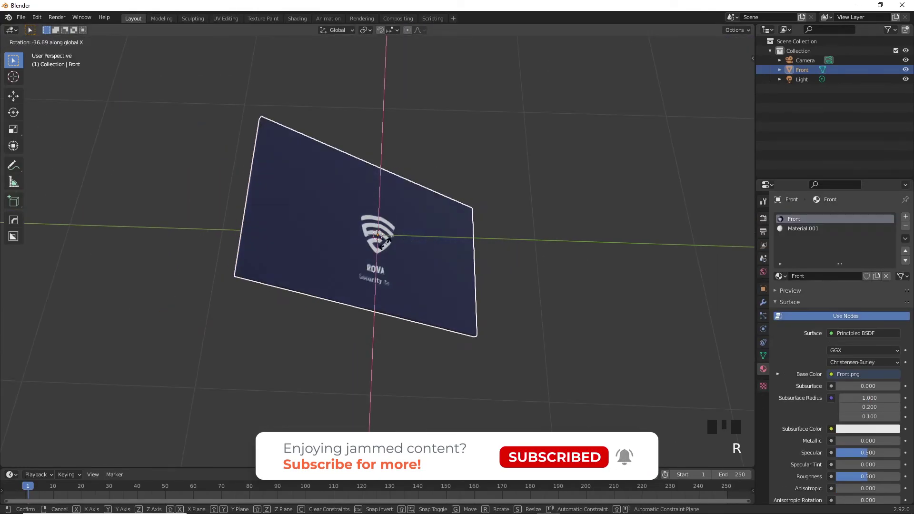
{"action": "key", "text": "ctrl+z"}
{"action": "left_click", "coordinate": [420, 347]}
{"action": "scroll", "scroll_direction": "down", "scroll_amount": 3}
{"action": "left_click_drag", "start_coordinate": [410, 318], "coordinate": [405, 277]}
{"action": "scroll", "scroll_direction": "up", "scroll_amount": 3}
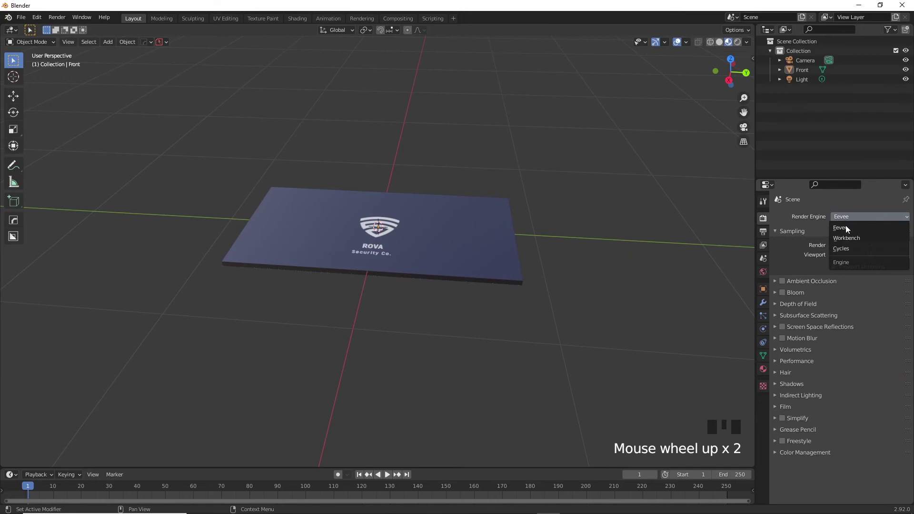
Look down on the card and switch the viewport to Rendered shading.
{"action": "left_click_drag", "start_coordinate": [850, 252], "coordinate": [431, 255]}
{"action": "scroll", "scroll_direction": "down", "scroll_amount": 3}
{"action": "scroll", "scroll_direction": "up", "scroll_amount": 3}
{"action": "left_click_drag", "start_coordinate": [374, 285], "coordinate": [387, 287]}
{"action": "key", "text": "z"}
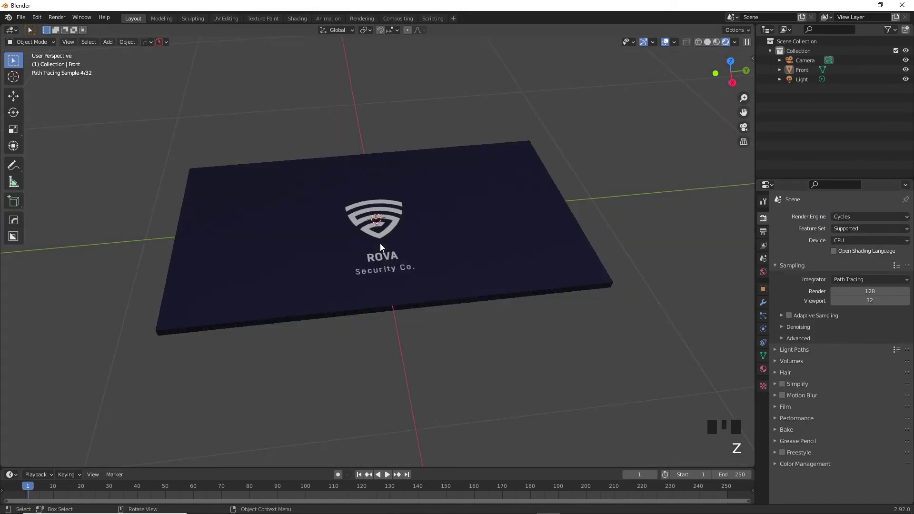
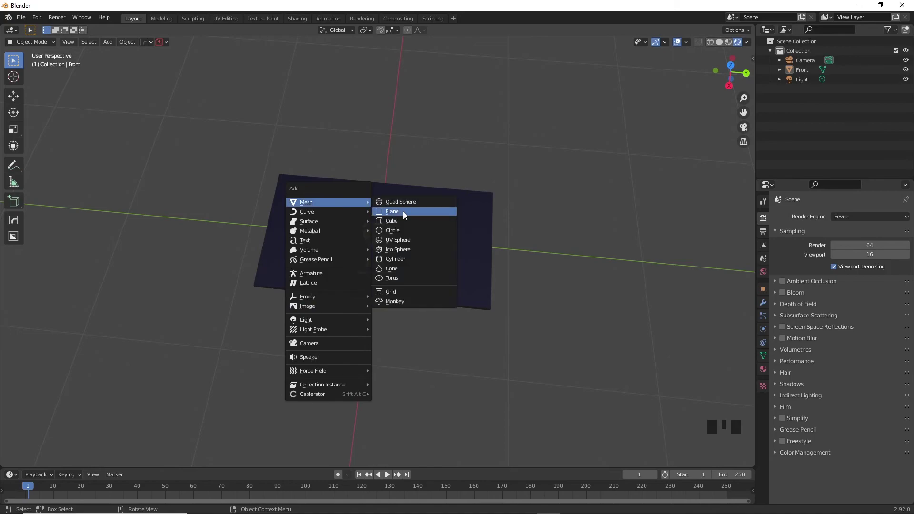
Add a ground plane beneath the card and scale it up far beyond the card.
{"action": "key", "text": "shift+a"}
{"action": "key", "text": "s"}
{"action": "scroll", "scroll_direction": "down", "scroll_amount": 3}
{"action": "key", "text": "s"}
{"action": "scroll", "scroll_direction": "up", "scroll_amount": 3}
{"action": "left_click_drag", "start_coordinate": [451, 293], "coordinate": [428, 243]}
{"action": "key", "text": "g"}
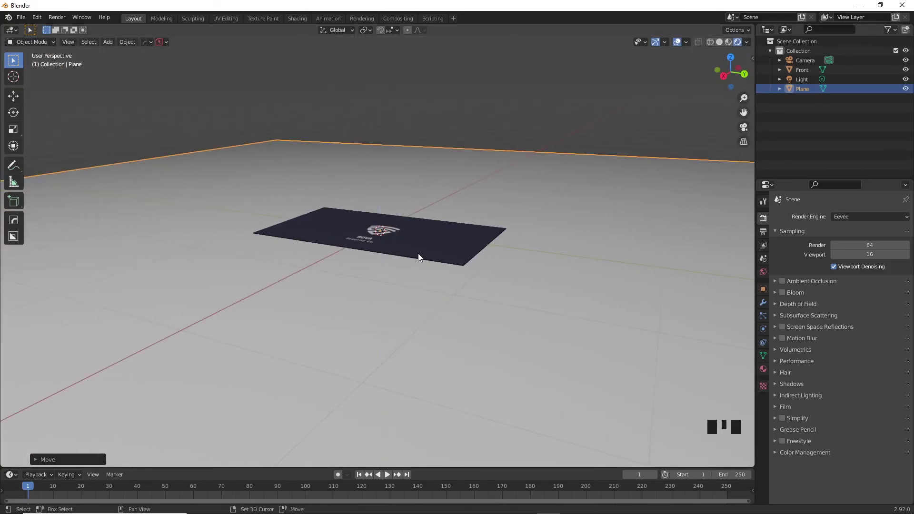
{"action": "scroll", "scroll_direction": "up", "scroll_amount": 3}
{"action": "left_click_drag", "start_coordinate": [471, 285], "coordinate": [339, 318]}
{"action": "left_click", "coordinate": [339, 318]}
{"action": "scroll", "scroll_direction": "down", "scroll_amount": 3}
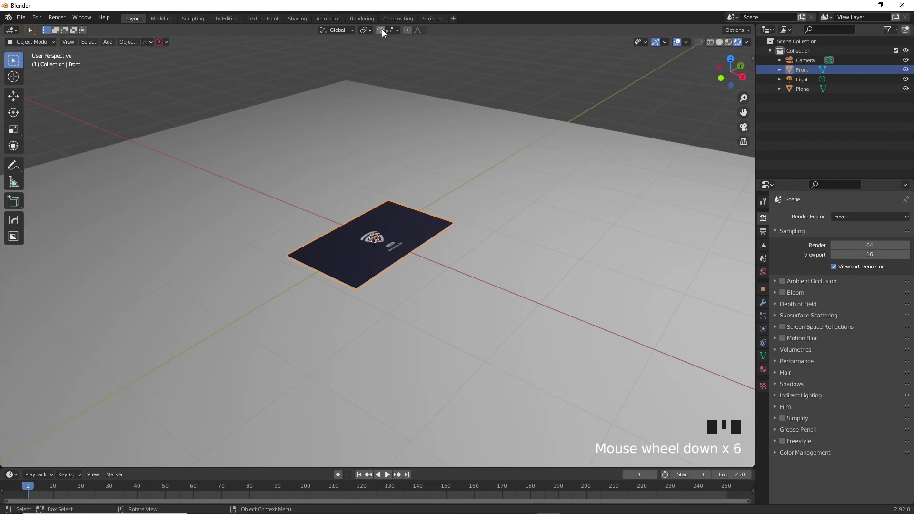
Select the light and move it away from the card and up above the scene.
{"action": "left_click", "coordinate": [384, 32]}
{"action": "middle_click", "coordinate": [386, 262]}
{"action": "left_click", "coordinate": [518, 54]}
{"action": "key", "text": "g"}
{"action": "left_click_drag", "start_coordinate": [359, 276], "coordinate": [388, 279]}
{"action": "key", "text": "g"}
{"action": "left_click_drag", "start_coordinate": [422, 289], "coordinate": [350, 279]}
{"action": "key", "text": "g"}
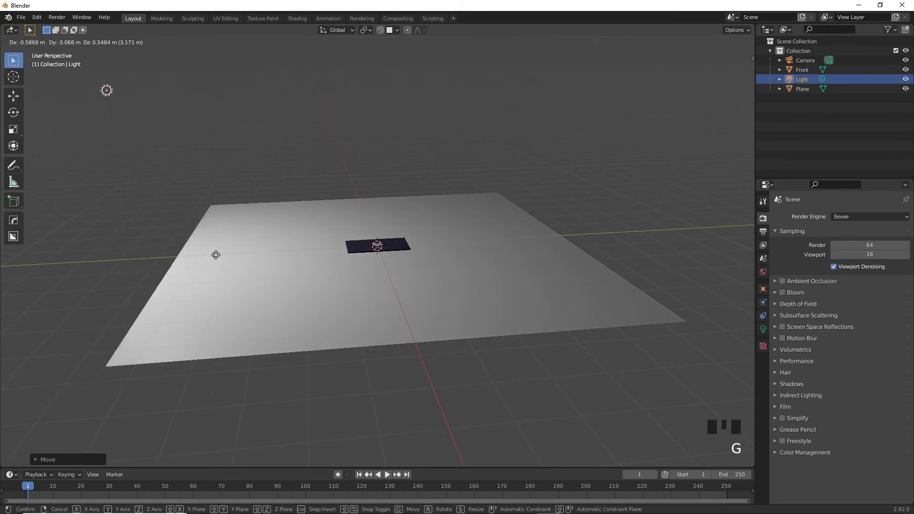
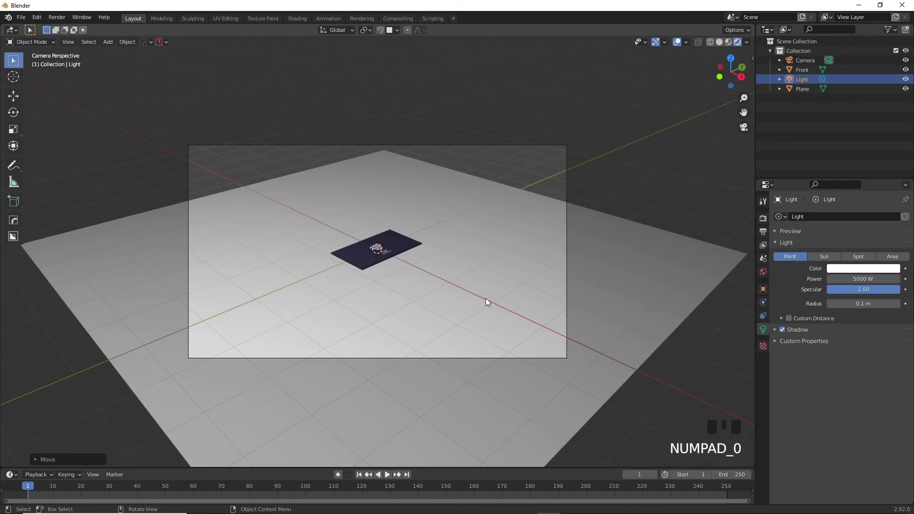
Show the N sidebar View settings and frame the card centred in the camera view.
{"action": "key", "text": "n"}
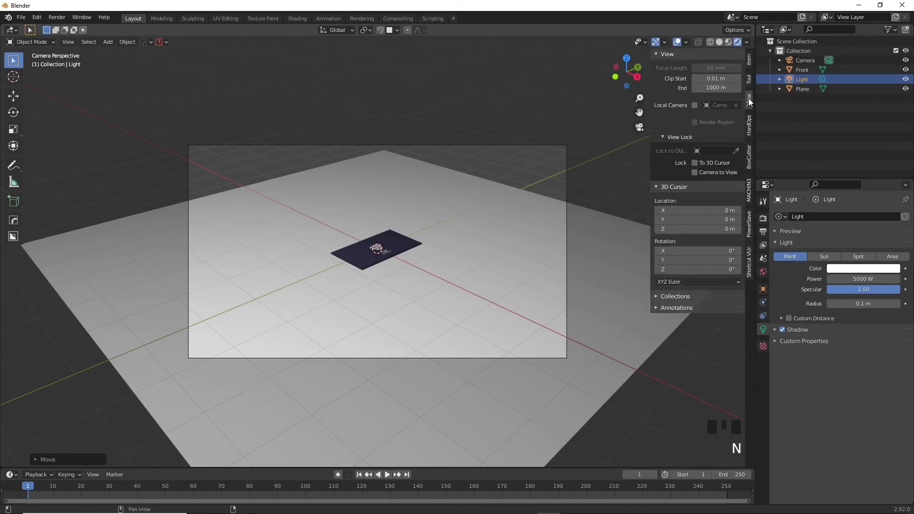
{"action": "left_click", "coordinate": [697, 174]}
{"action": "left_click_drag", "start_coordinate": [416, 252], "coordinate": [401, 244]}
{"action": "scroll", "scroll_direction": "up", "scroll_amount": 3}
{"action": "middle_click", "coordinate": [408, 260]}
{"action": "scroll", "scroll_direction": "down", "scroll_amount": 3}
{"action": "scroll", "scroll_direction": "up", "scroll_amount": 3}
{"action": "middle_click", "coordinate": [424, 261]}
{"action": "scroll", "scroll_direction": "down", "scroll_amount": 3}
{"action": "middle_click", "coordinate": [429, 261]}
{"action": "left_click", "coordinate": [442, 204]}
{"action": "key", "text": "g"}
{"action": "scroll", "scroll_direction": "up", "scroll_amount": 3}
{"action": "left_click_drag", "start_coordinate": [476, 306], "coordinate": [472, 283]}
{"action": "middle_click", "coordinate": [471, 272]}
{"action": "scroll", "scroll_direction": "down", "scroll_amount": 3}
{"action": "middle_click", "coordinate": [459, 285]}
Nudge the card's position on the ground plane, select the plane and switch to solid shading.
{"action": "left_click", "coordinate": [386, 318]}
{"action": "left_click", "coordinate": [519, 430]}
{"action": "left_click", "coordinate": [479, 240]}
{"action": "middle_click", "coordinate": [508, 361]}
{"action": "scroll", "scroll_direction": "down", "scroll_amount": 3}
{"action": "scroll", "scroll_direction": "up", "scroll_amount": 3}
{"action": "left_click", "coordinate": [444, 237]}
{"action": "key", "text": "g"}
{"action": "key", "text": "g"}
{"action": "left_click", "coordinate": [545, 419]}
{"action": "key", "text": "z"}
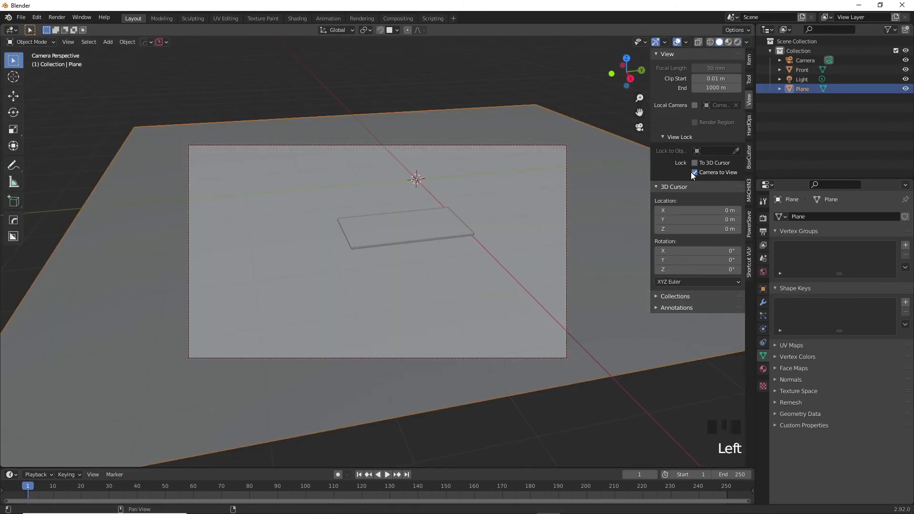
Close the sidebar, bring the card's thick edge into close view and enter Edit Mode.
{"action": "left_click_drag", "start_coordinate": [701, 175], "coordinate": [571, 210]}
{"action": "key", "text": "n"}
{"action": "left_click_drag", "start_coordinate": [490, 232], "coordinate": [392, 252]}
{"action": "scroll", "scroll_direction": "down", "scroll_amount": 3}
{"action": "left_click_drag", "start_coordinate": [383, 246], "coordinate": [491, 262]}
{"action": "scroll", "scroll_direction": "up", "scroll_amount": 3}
{"action": "key", "text": "z"}
{"action": "middle_click", "coordinate": [456, 266]}
Rotate the card back into place in Object Mode, ready for a modifier.
{"action": "left_click", "coordinate": [457, 257]}
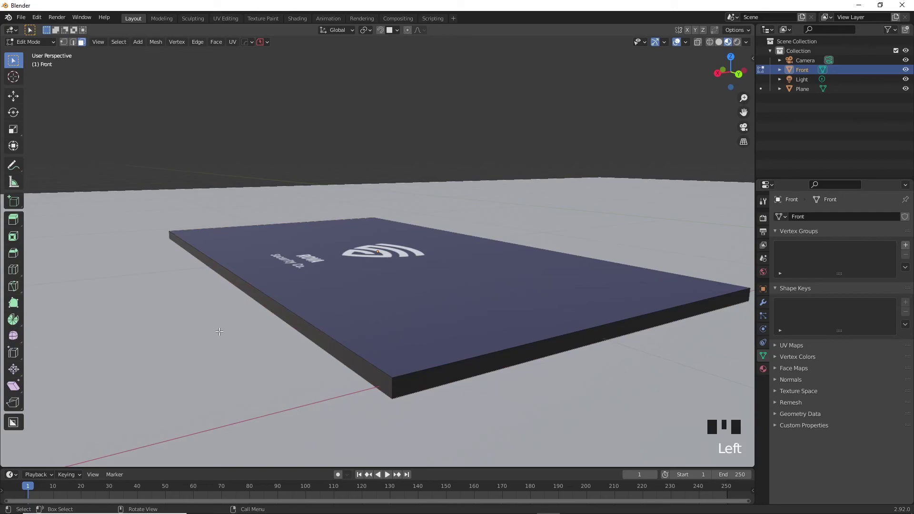
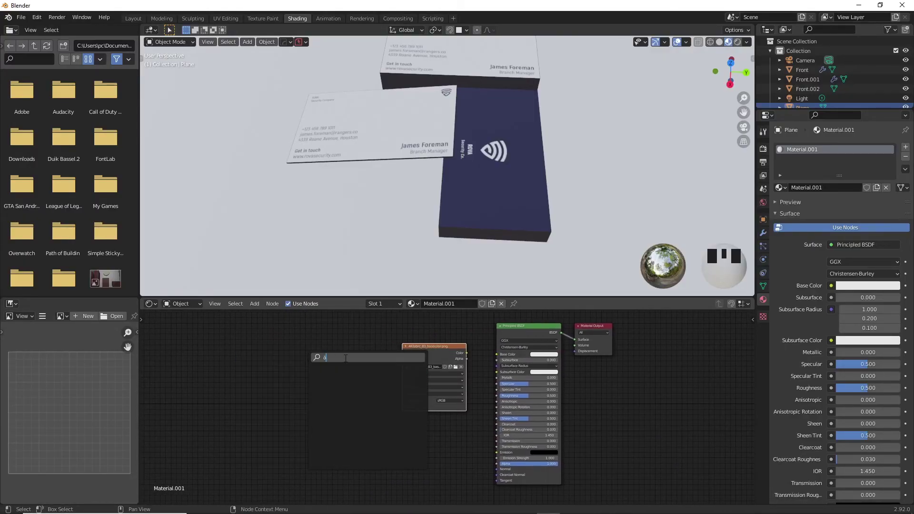
Add Texture Coordinate and Mapping nodes and wire them into the fabric base-colour image.
{"action": "left_click", "coordinate": [496, 355]}
{"action": "scroll", "scroll_direction": "down", "scroll_amount": 3}
{"action": "scroll", "scroll_direction": "up", "scroll_amount": 3}
{"action": "scroll", "scroll_direction": "up", "scroll_amount": 3}
{"action": "scroll", "scroll_direction": "up", "scroll_amount": 3}
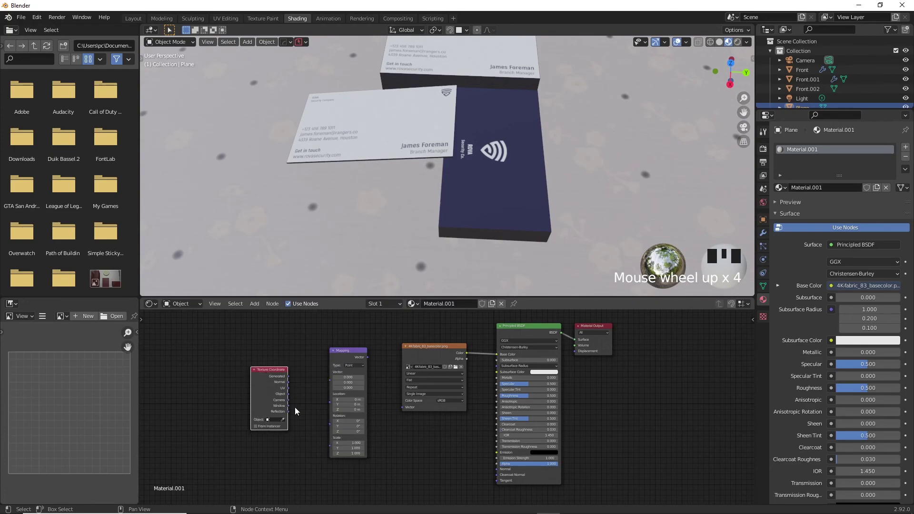
{"action": "left_click_drag", "start_coordinate": [287, 389], "coordinate": [386, 425]}
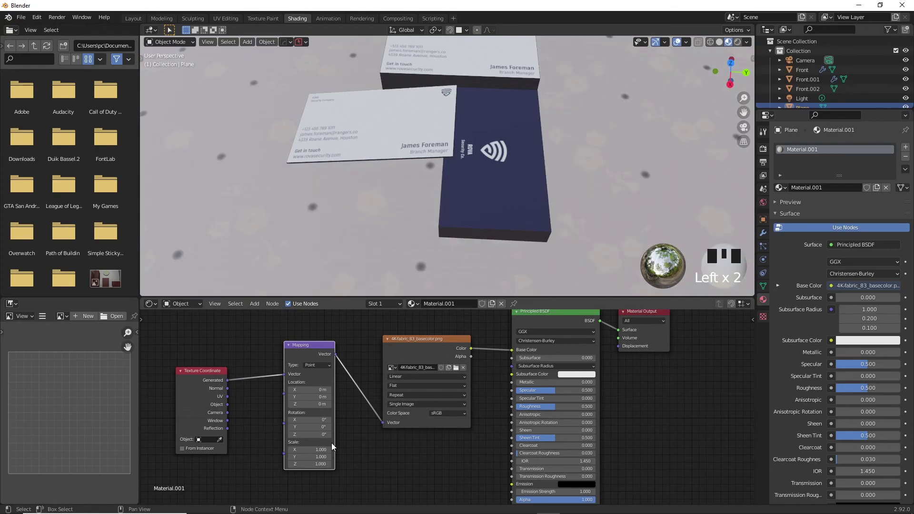
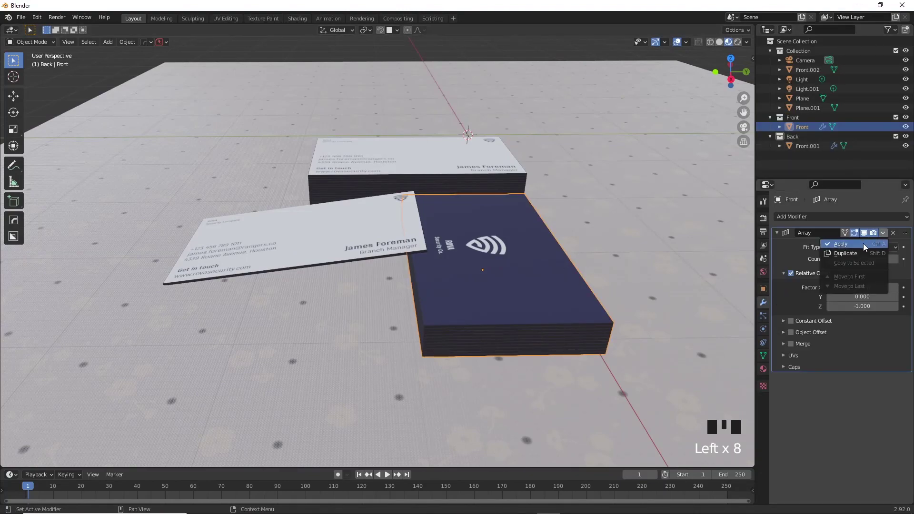
Separate the card stack by loose parts into individual card objects.
{"action": "left_click_drag", "start_coordinate": [863, 244], "coordinate": [527, 260]}
{"action": "key", "text": "Tab"}
{"action": "key", "text": "a"}
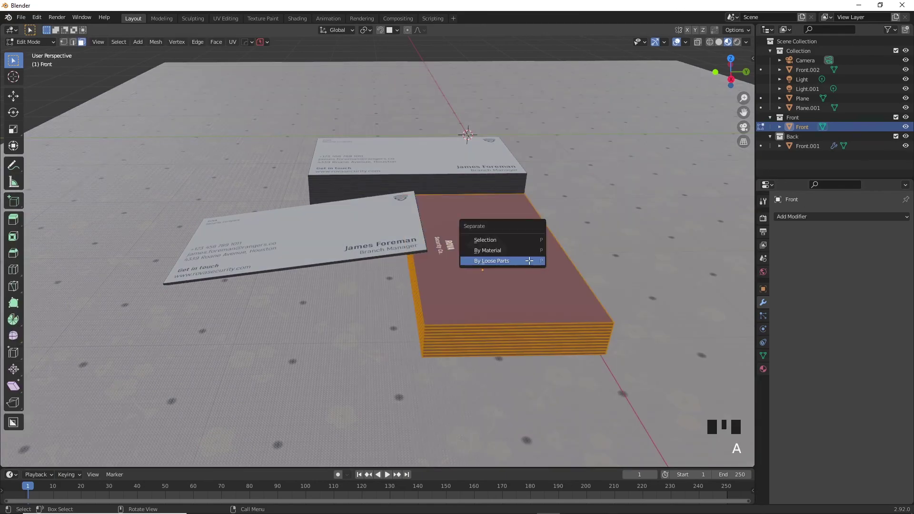
{"action": "key", "text": "p"}
{"action": "key", "text": "Tab"}
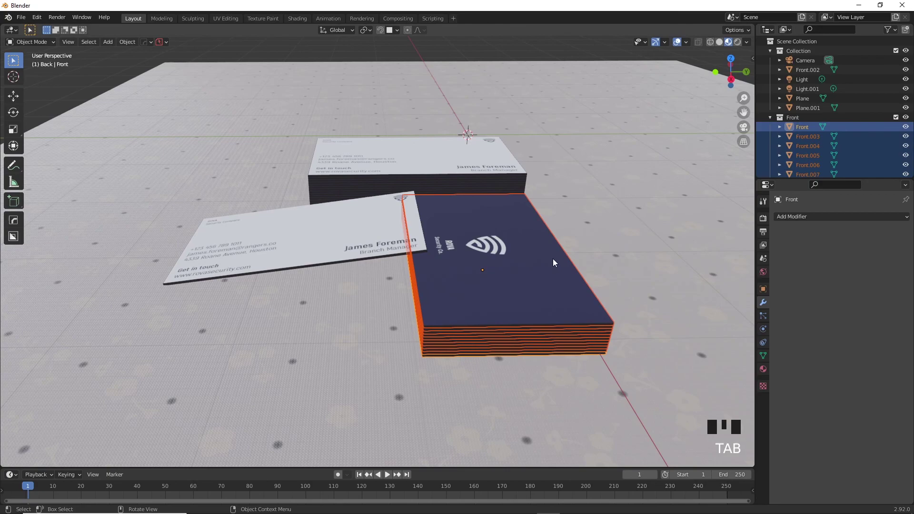
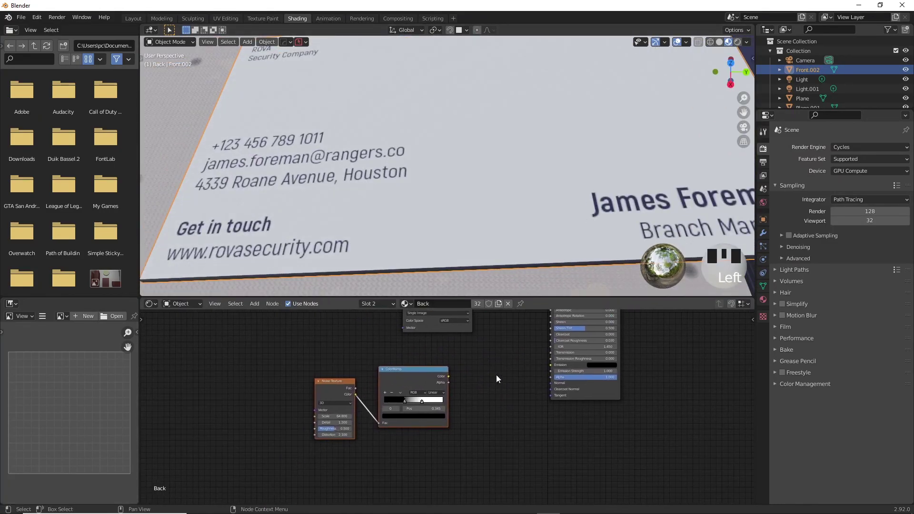
Connect the Bump node output into the Principled BSDF Normal input of the Back material.
{"action": "left_click_drag", "start_coordinate": [449, 376], "coordinate": [525, 365]}
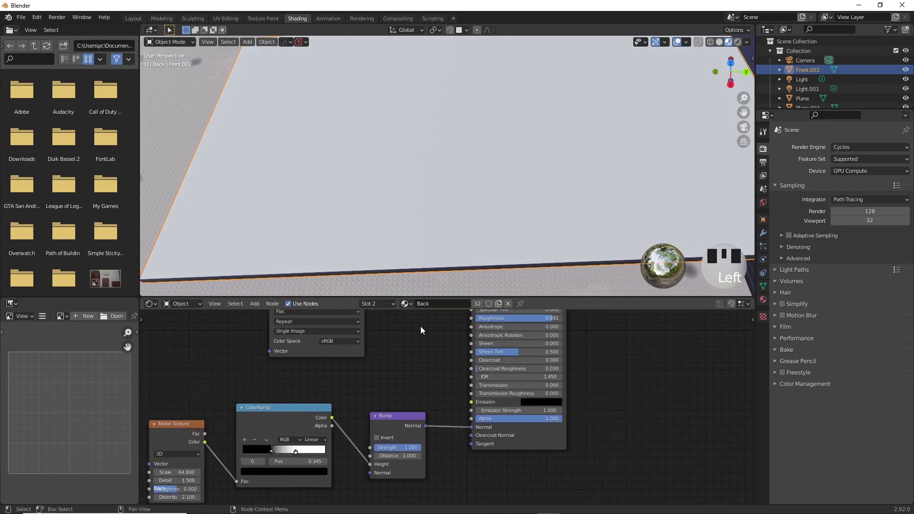
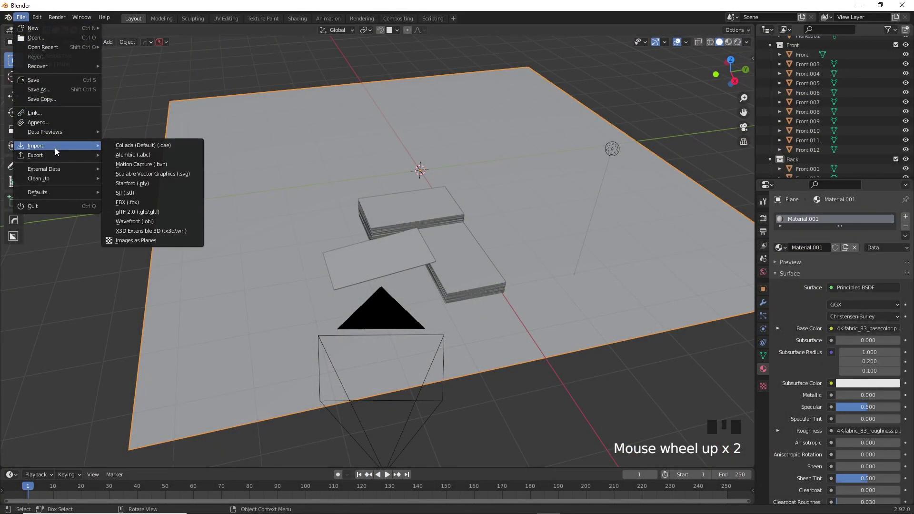
Choose the import format for bringing the leafy plant model into the scene.
{"action": "left_click", "coordinate": [144, 203]}
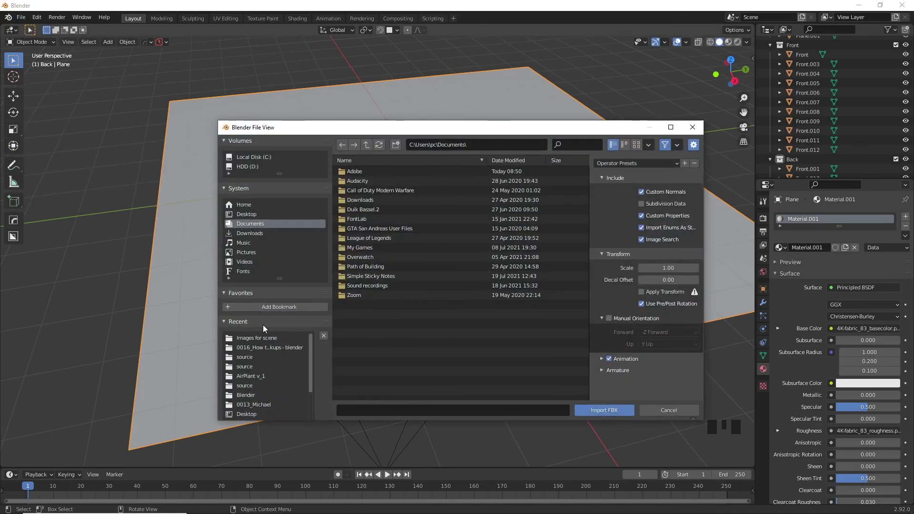
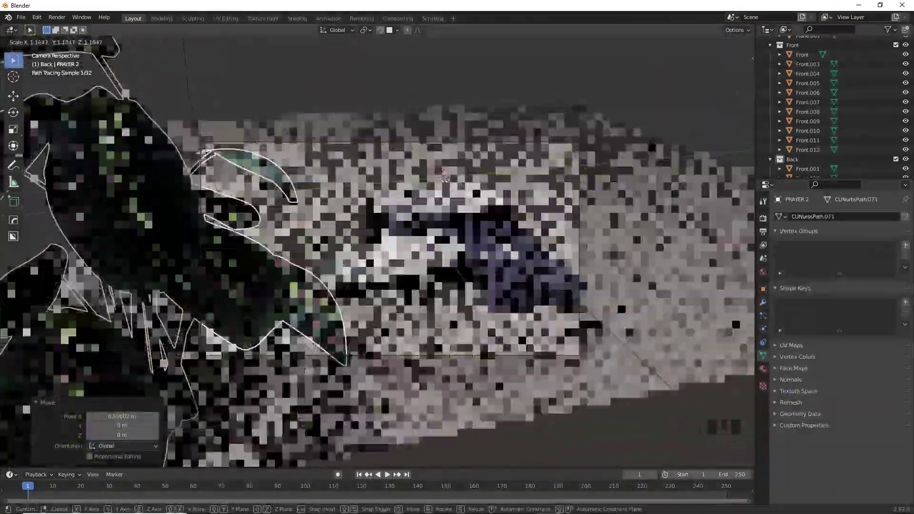
Scale the plant up slightly beside the card stacks before the final render.
{"action": "scroll", "scroll_direction": "up", "scroll_amount": 3}
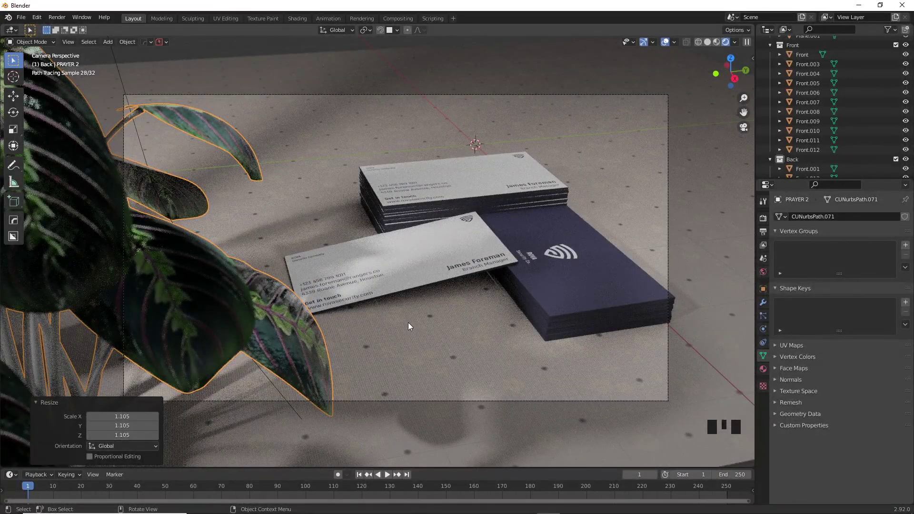